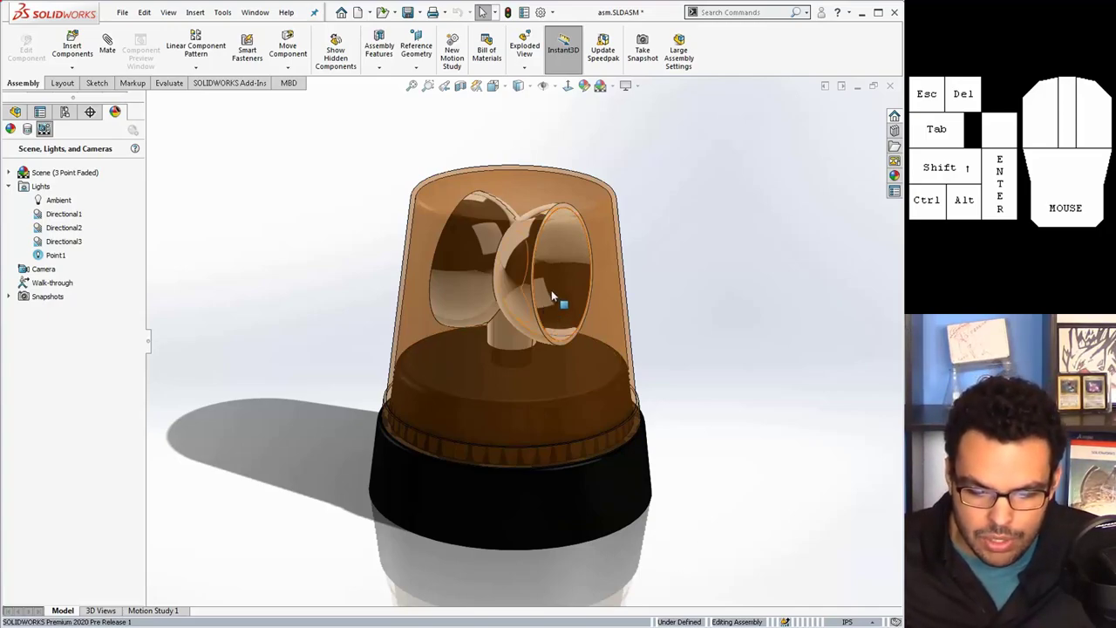
# Orbit the siren lamp to look into the dome and rebuild the assembly
pyautogui.moveTo(572, 277); pyautogui.dragTo(554, 346)
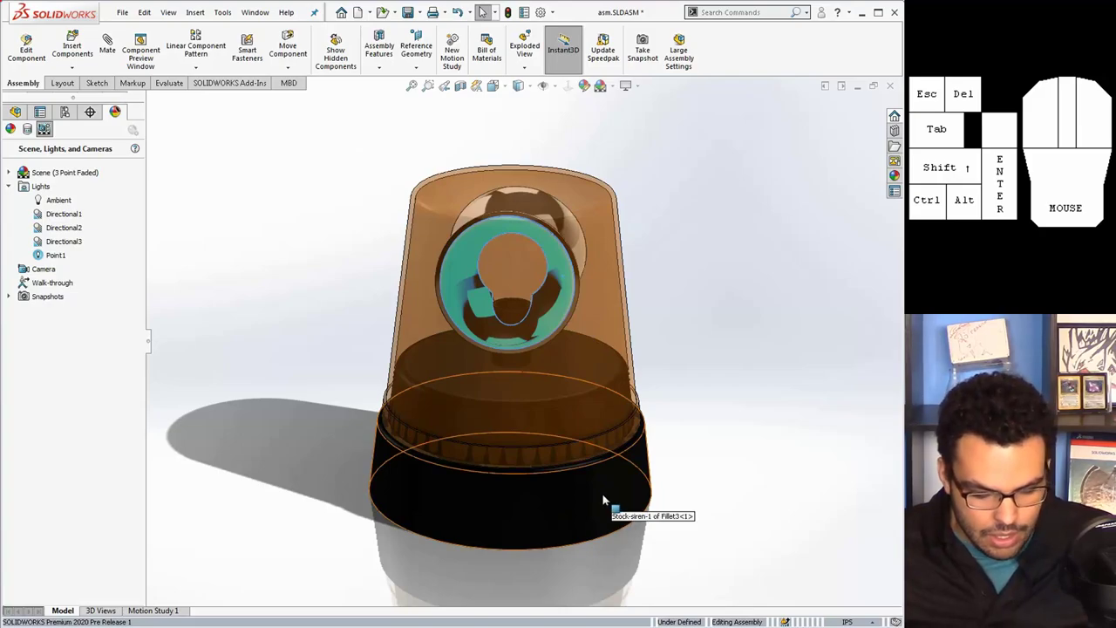
pyautogui.press('ctrl+x')
pyautogui.click(691, 336)
pyautogui.press('ctrl+z')
pyautogui.scroll(3)
pyautogui.scroll(-3)
pyautogui.press('ctrl+b')
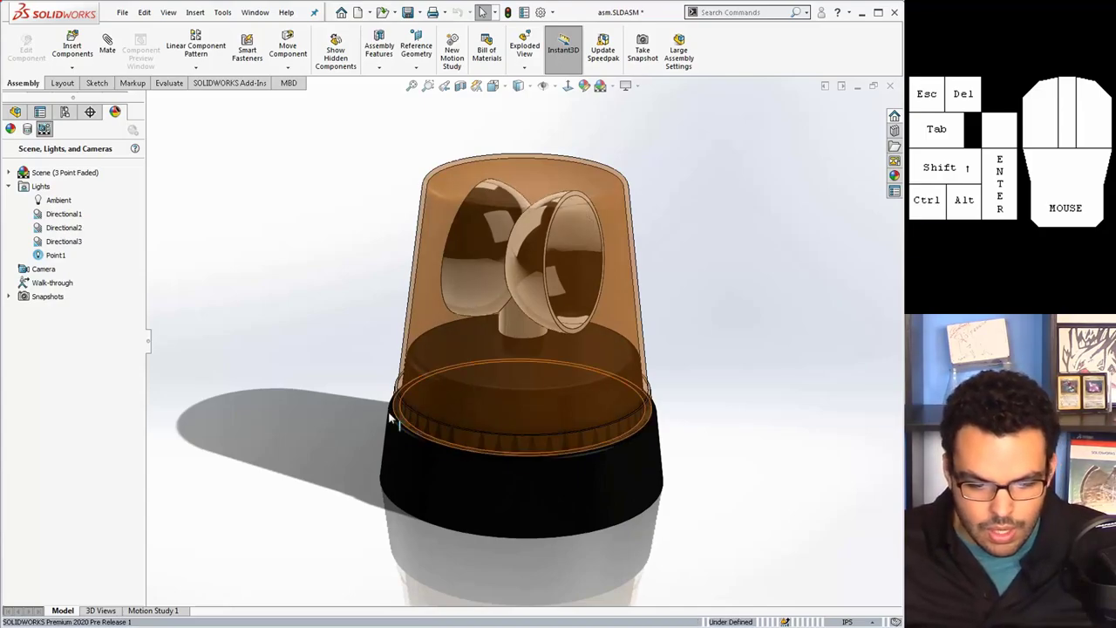
# Switch to Motion Study 1 and enlarge its panel so the timeline with RotaryMotor1 shows
pyautogui.click(168, 601)
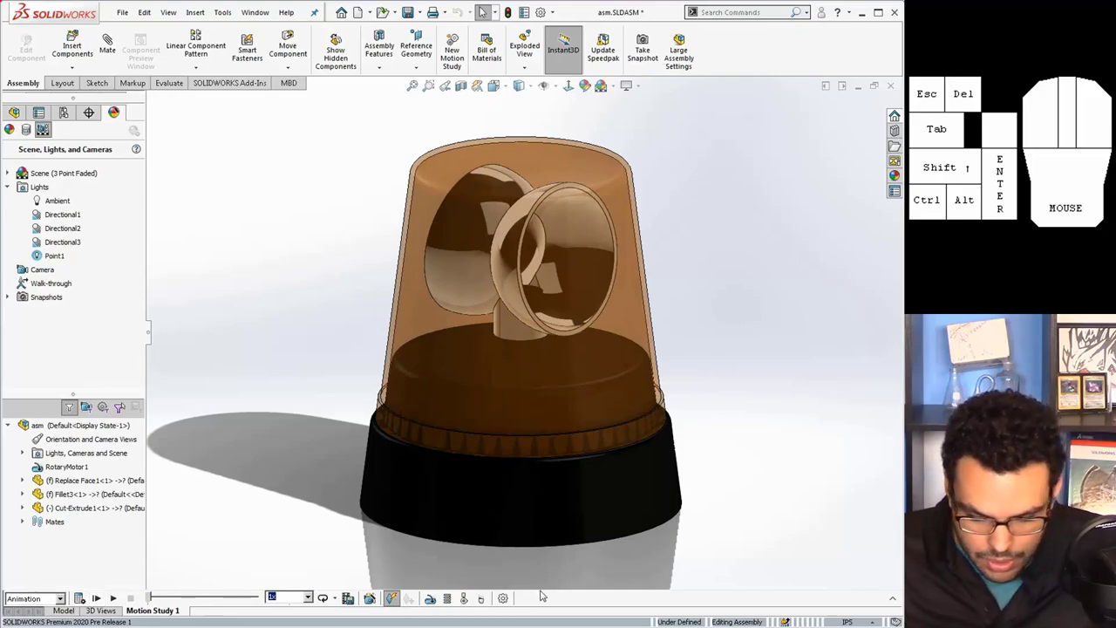
pyautogui.moveTo(540, 597); pyautogui.dragTo(548, 571)
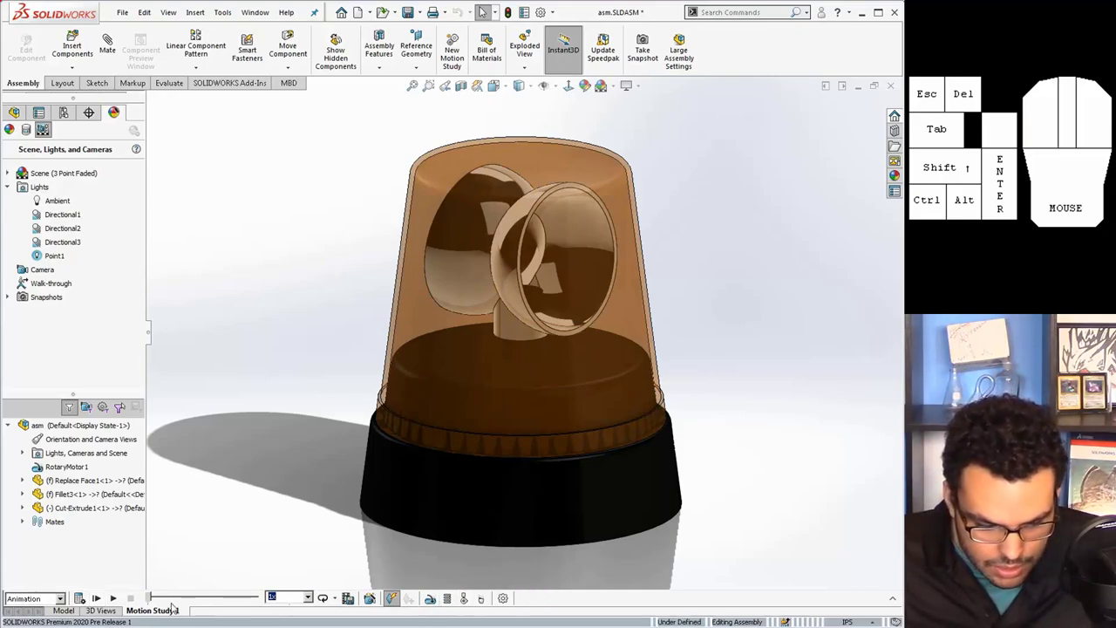
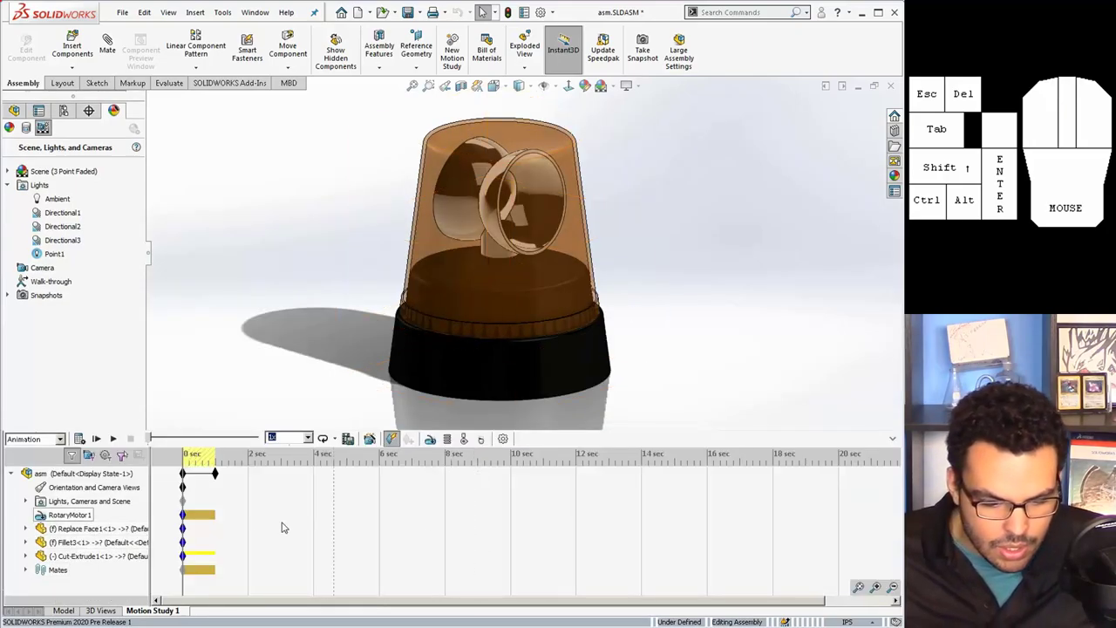
# Edit RotaryMotor1 to review its constant 60 RPM speed on the reflector face
pyautogui.rightClick(52, 507)
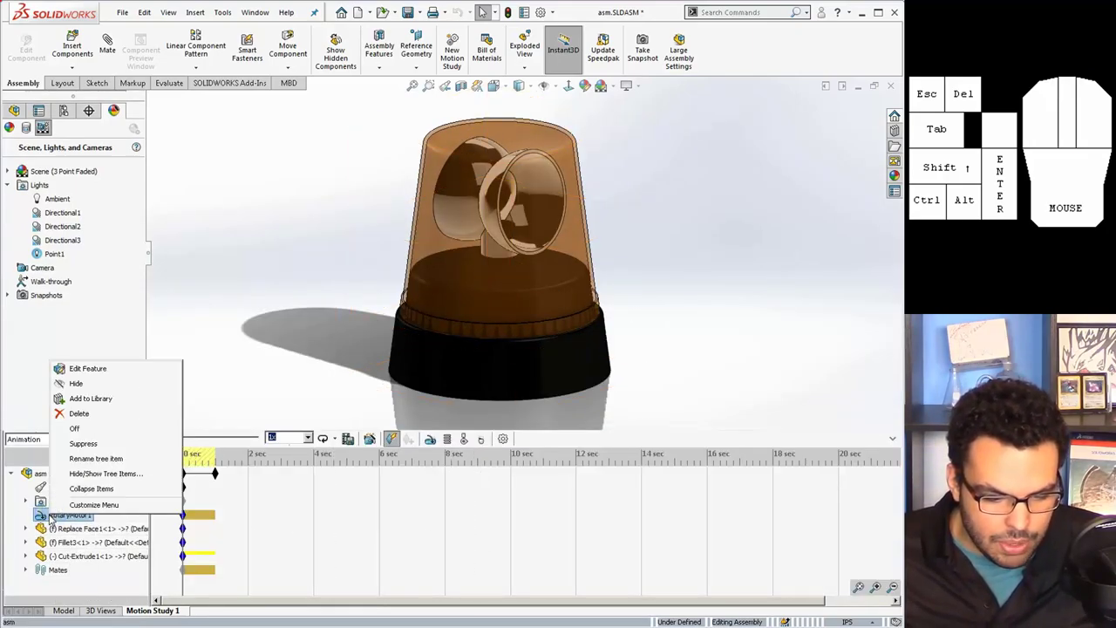
pyautogui.click(63, 359)
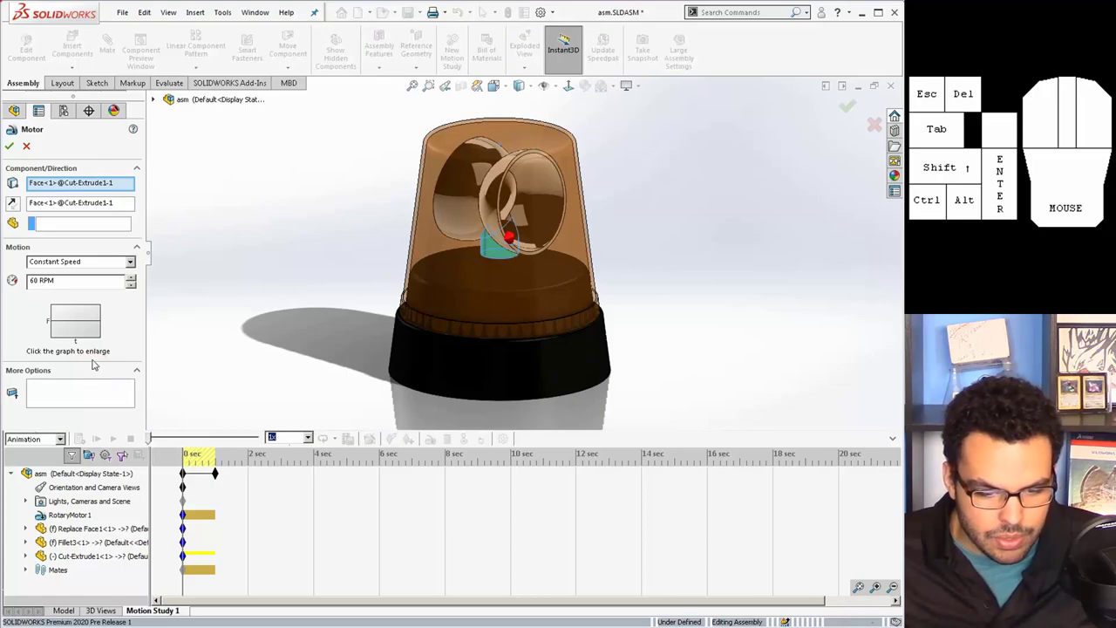
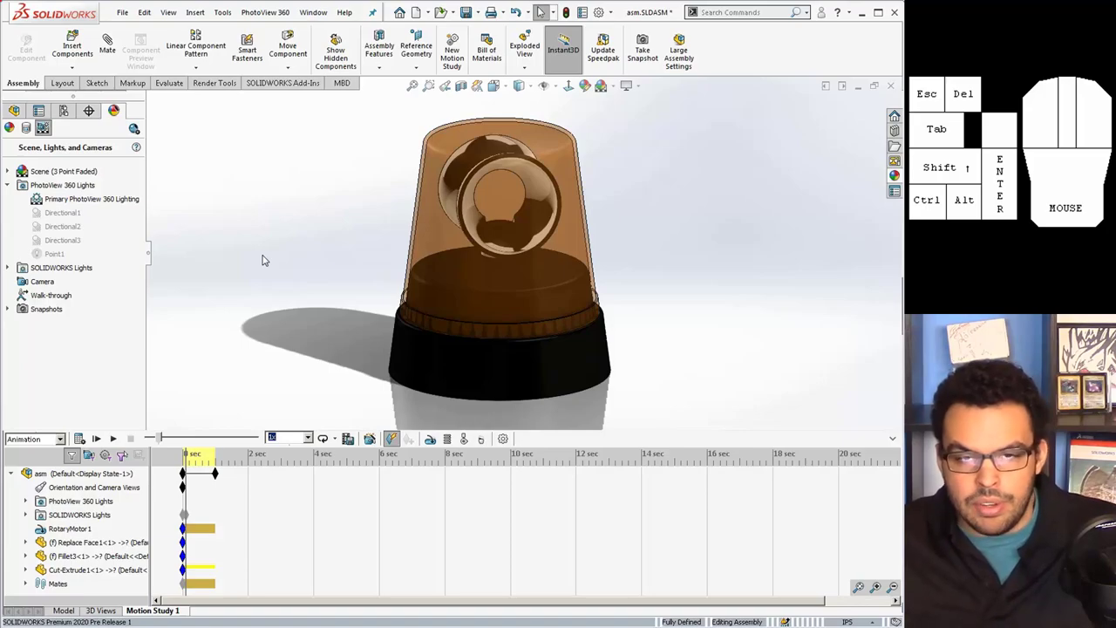
# Start the PhotoView 360 Integrated Preview from Render Tools to render the siren scene live
pyautogui.click(208, 82)
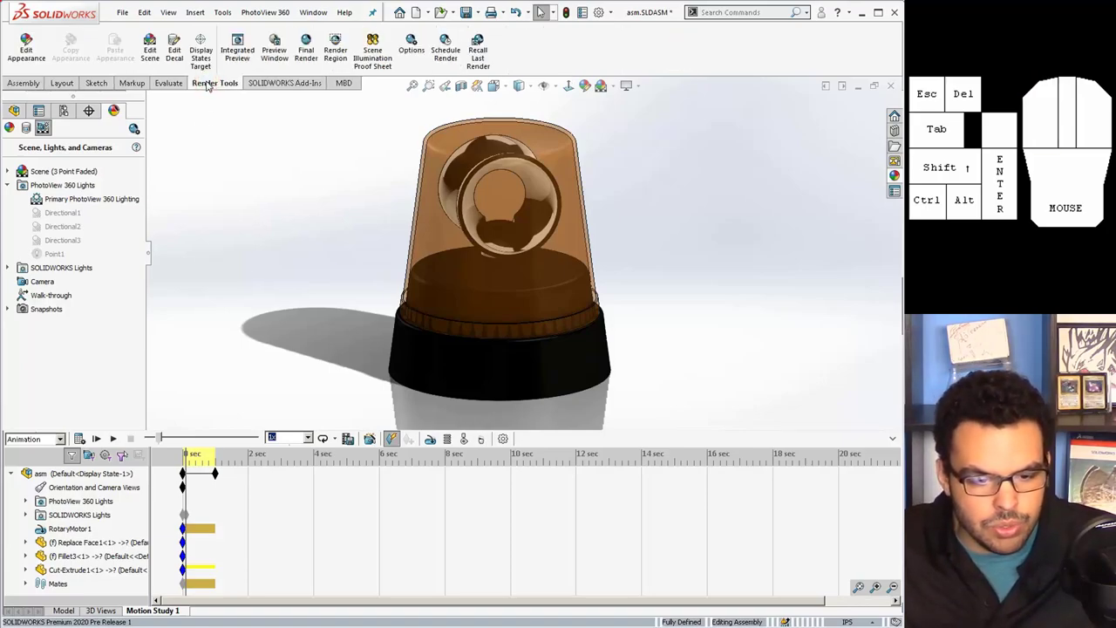
pyautogui.click(248, 44)
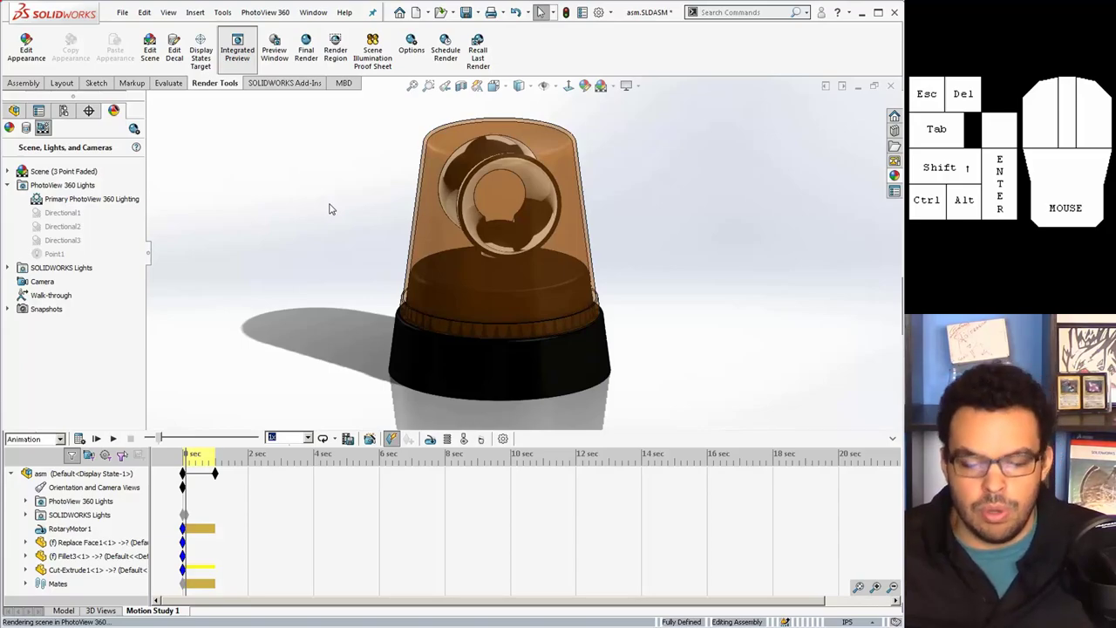
pyautogui.scroll(3)
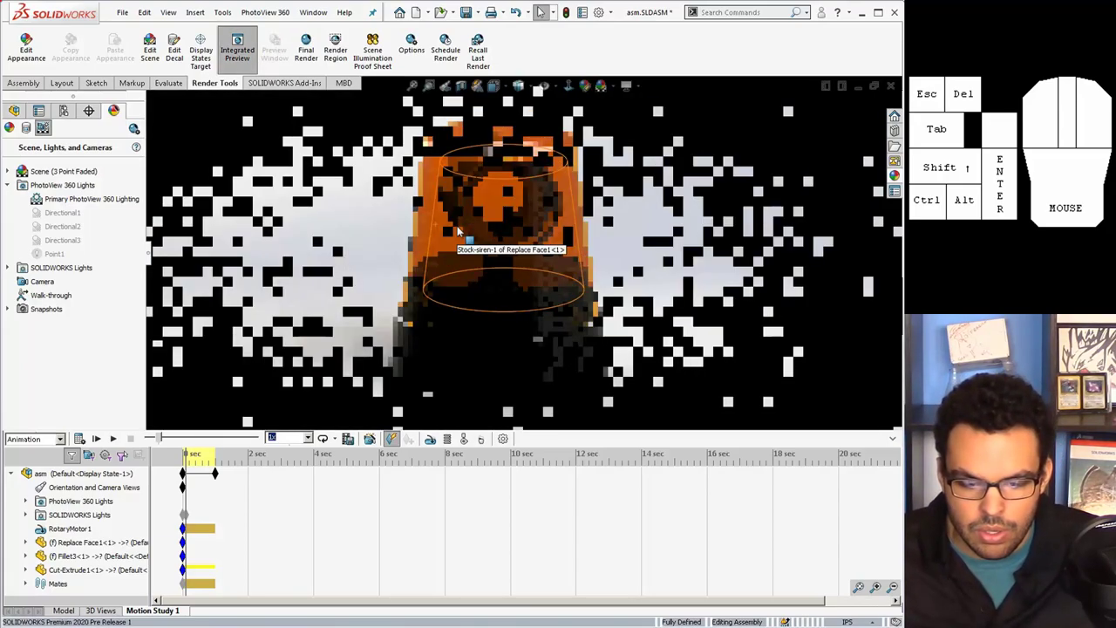
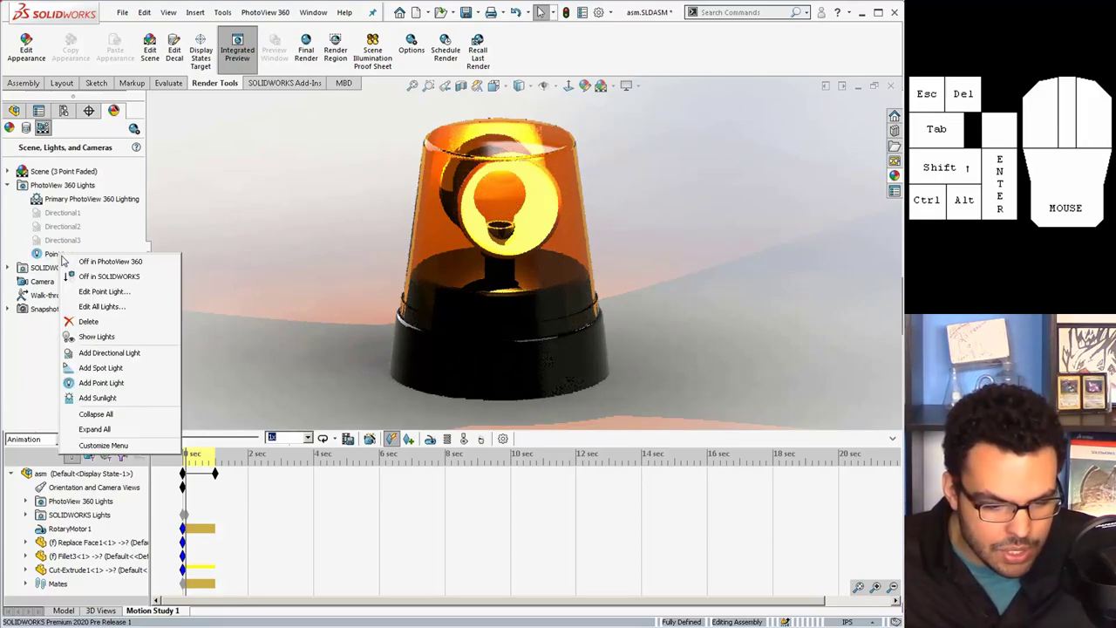
pyautogui.click(97, 293)
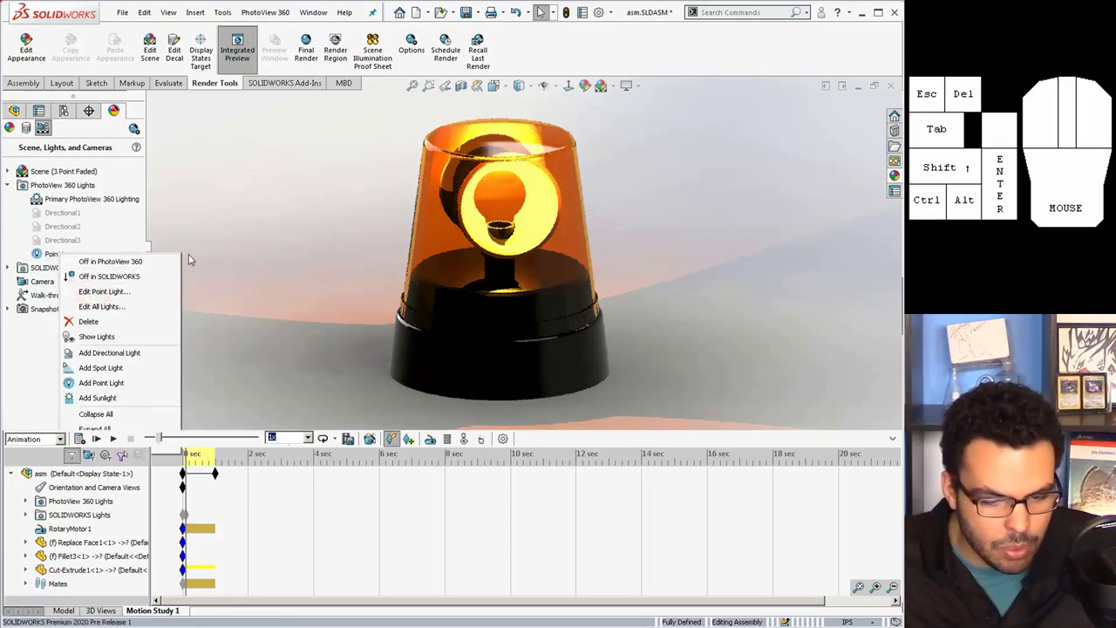
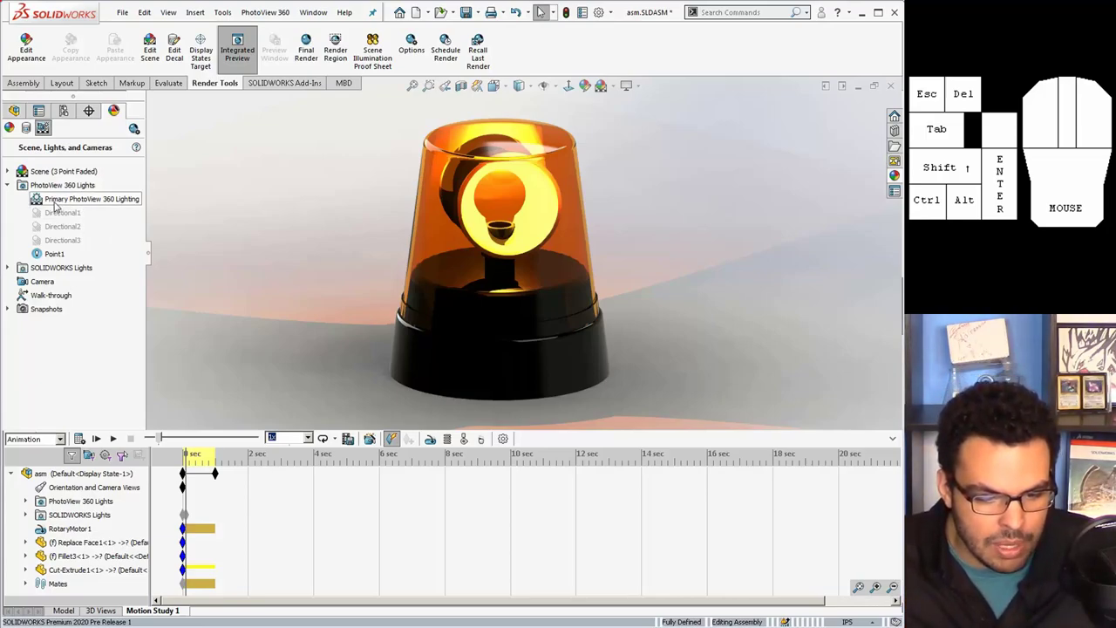
# Check the Primary PhotoView 360 Lighting options and leave them unchanged
pyautogui.rightClick(102, 203)
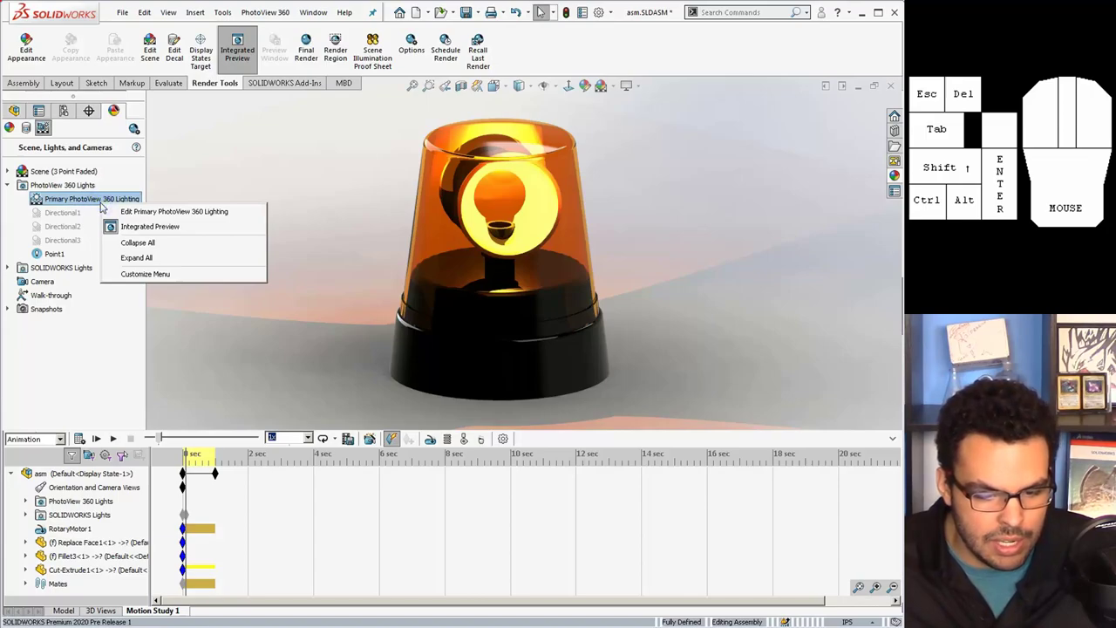
pyautogui.click(122, 213)
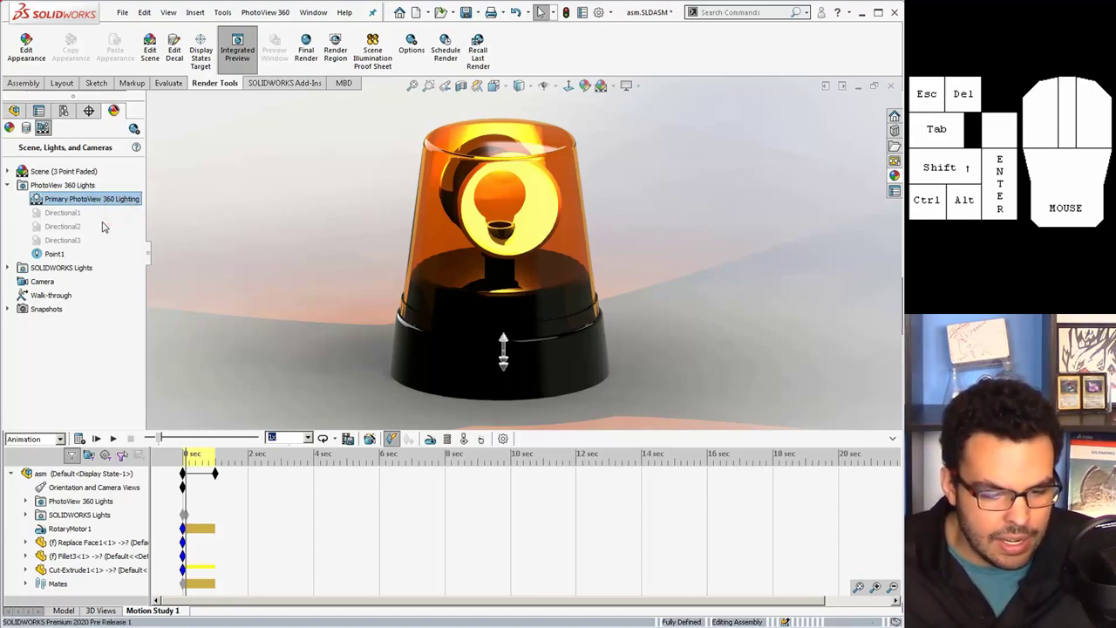
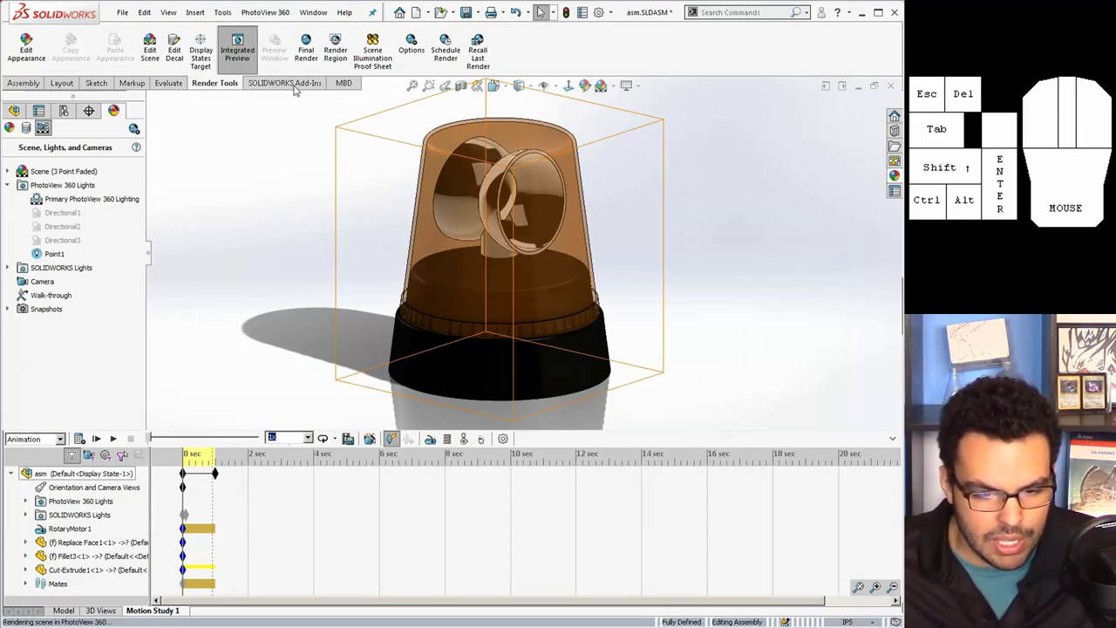
# Turn off the live preview, save the assembly and start Save Animation from the MotionManager
pyautogui.click(243, 62)
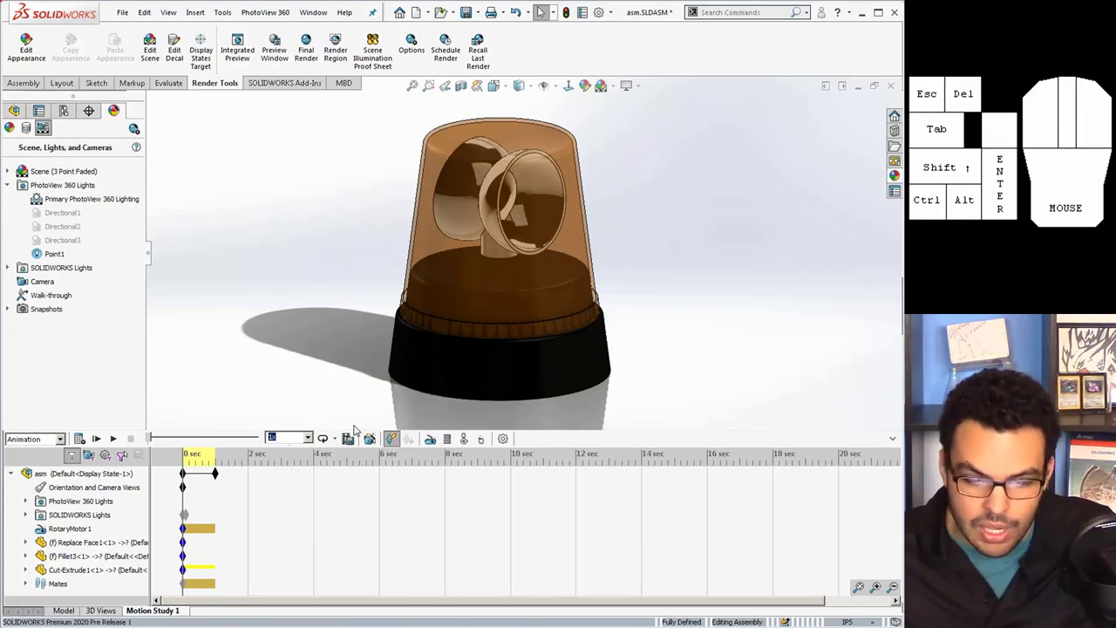
pyautogui.press('ctrl+s')
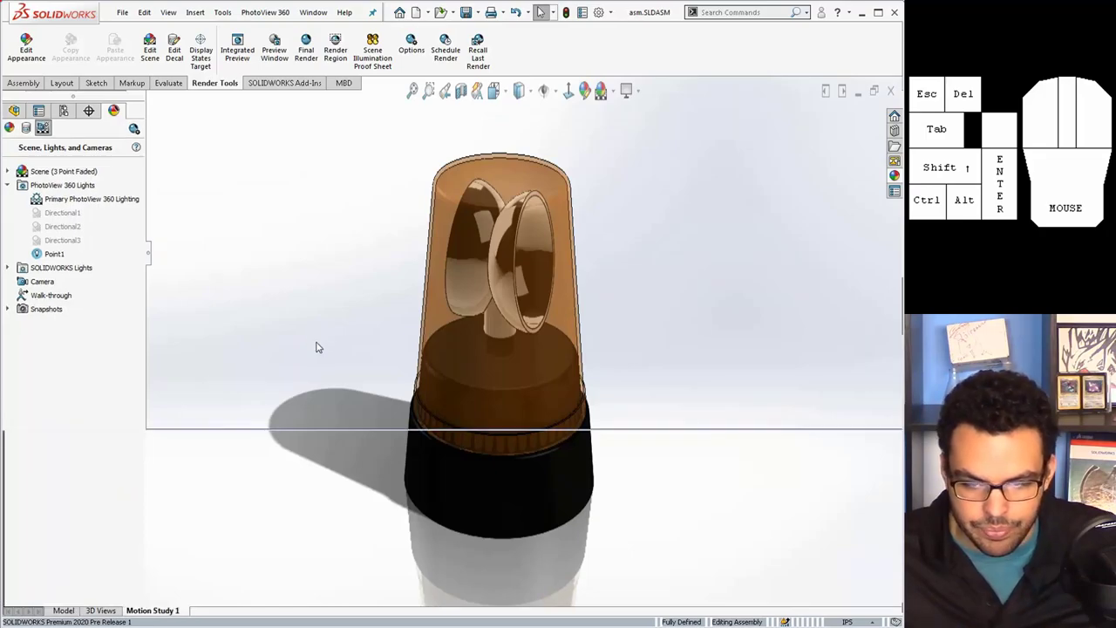
pyautogui.click(351, 441)
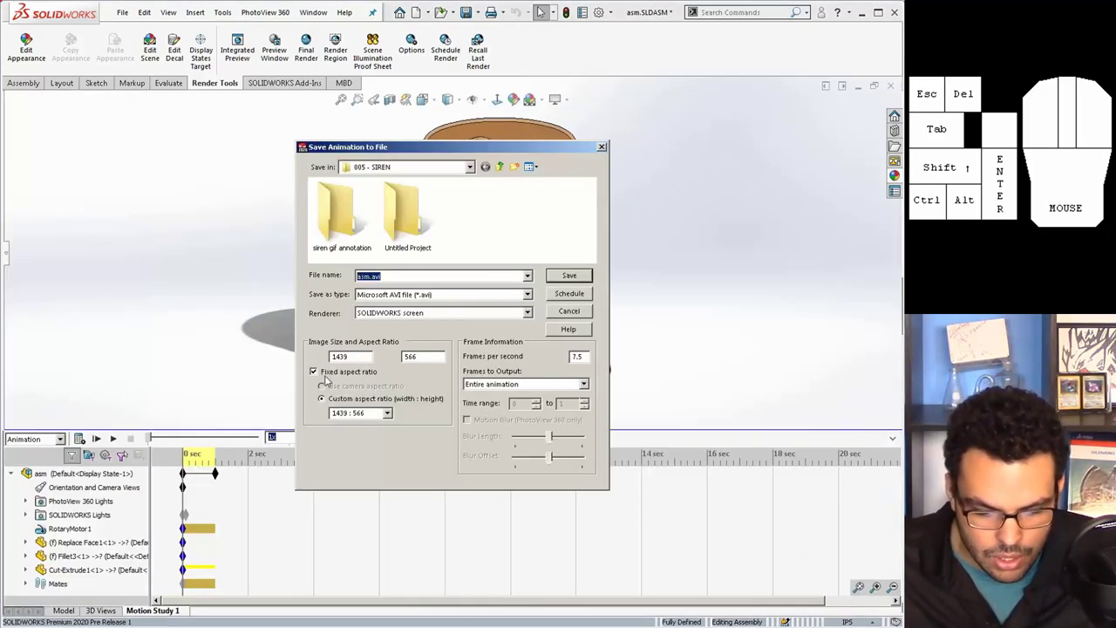
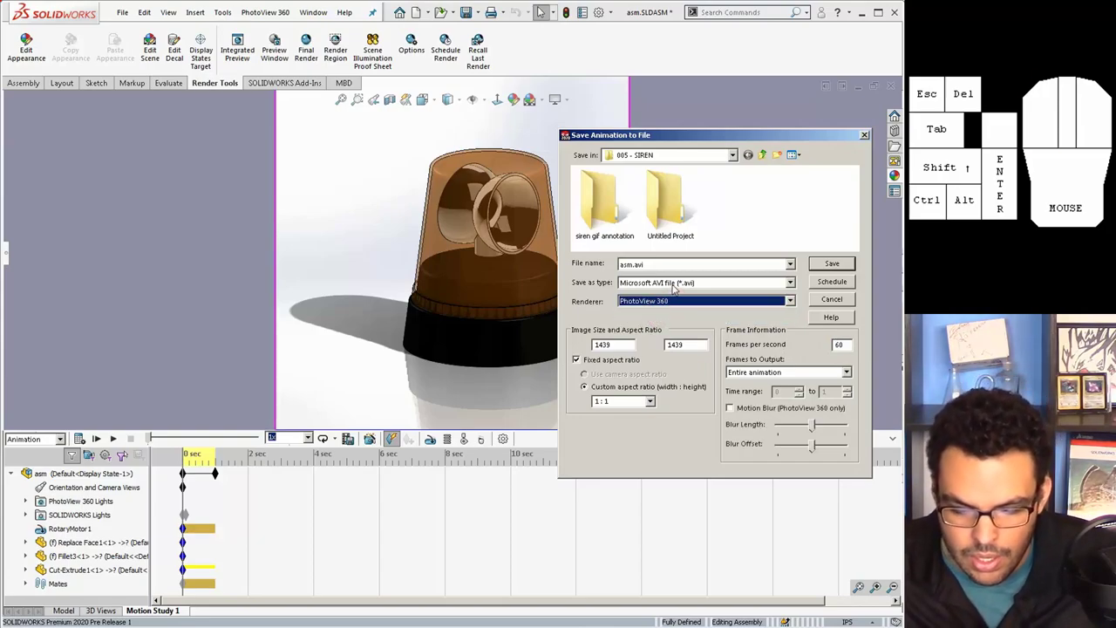
# Save the animation as asm.mp4 with PhotoView 360 rendering, MP4 format at 60 fps
pyautogui.click(683, 286)
pyautogui.click(673, 320)
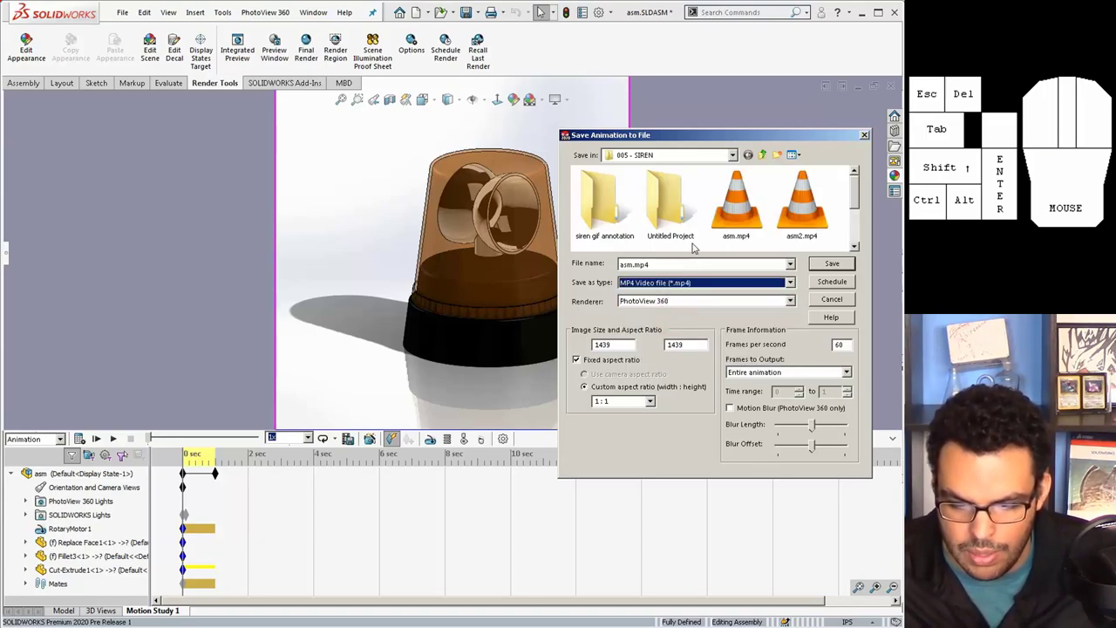
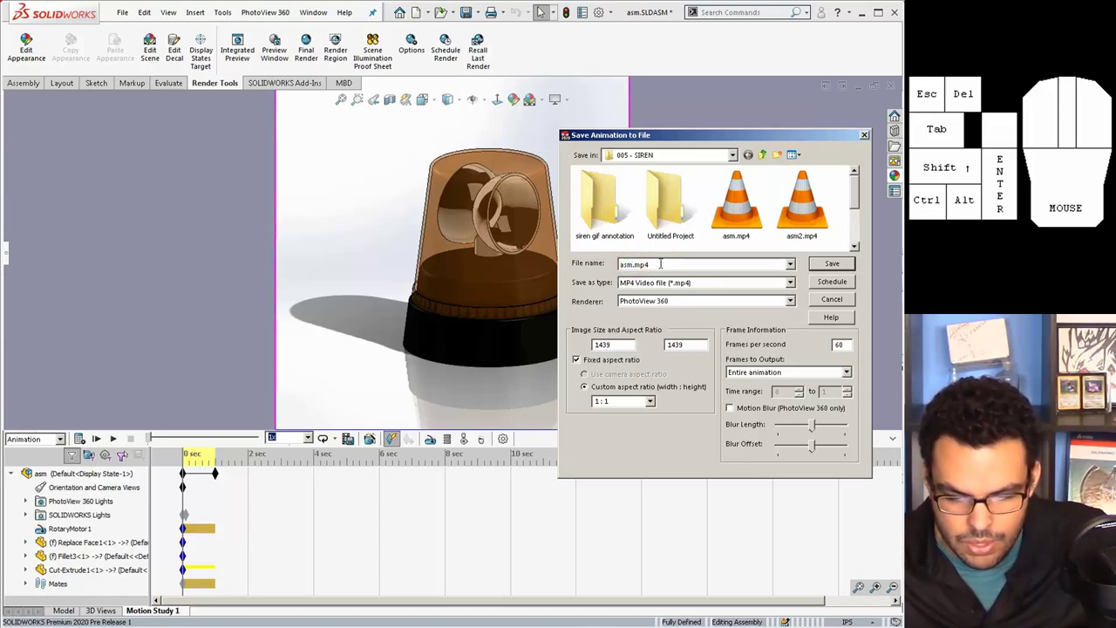
pyautogui.press('4')
pyautogui.click(831, 265)
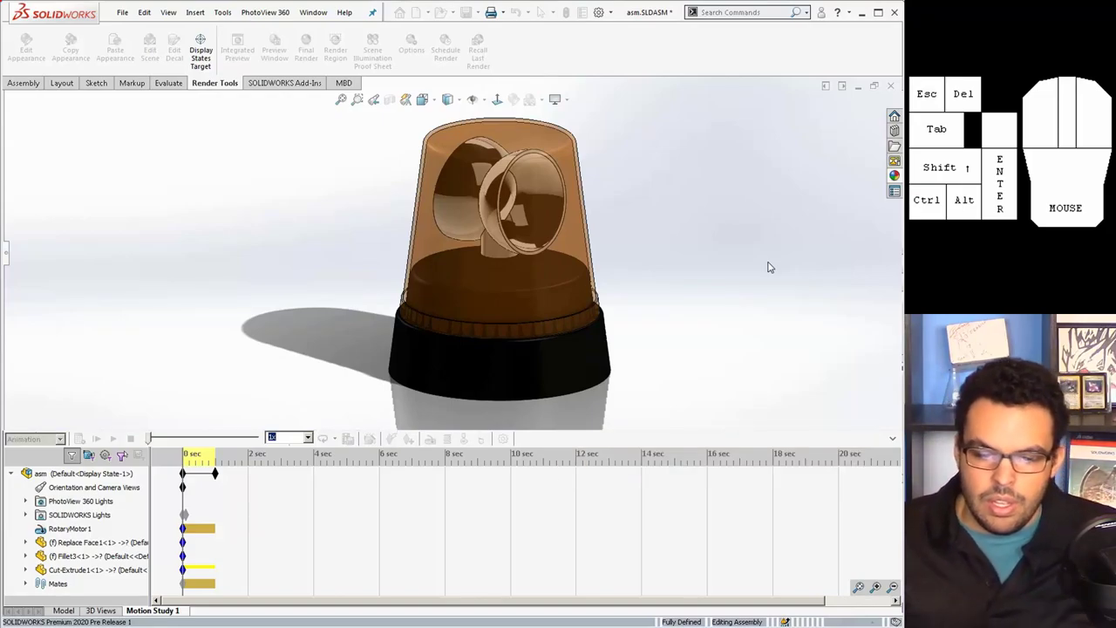